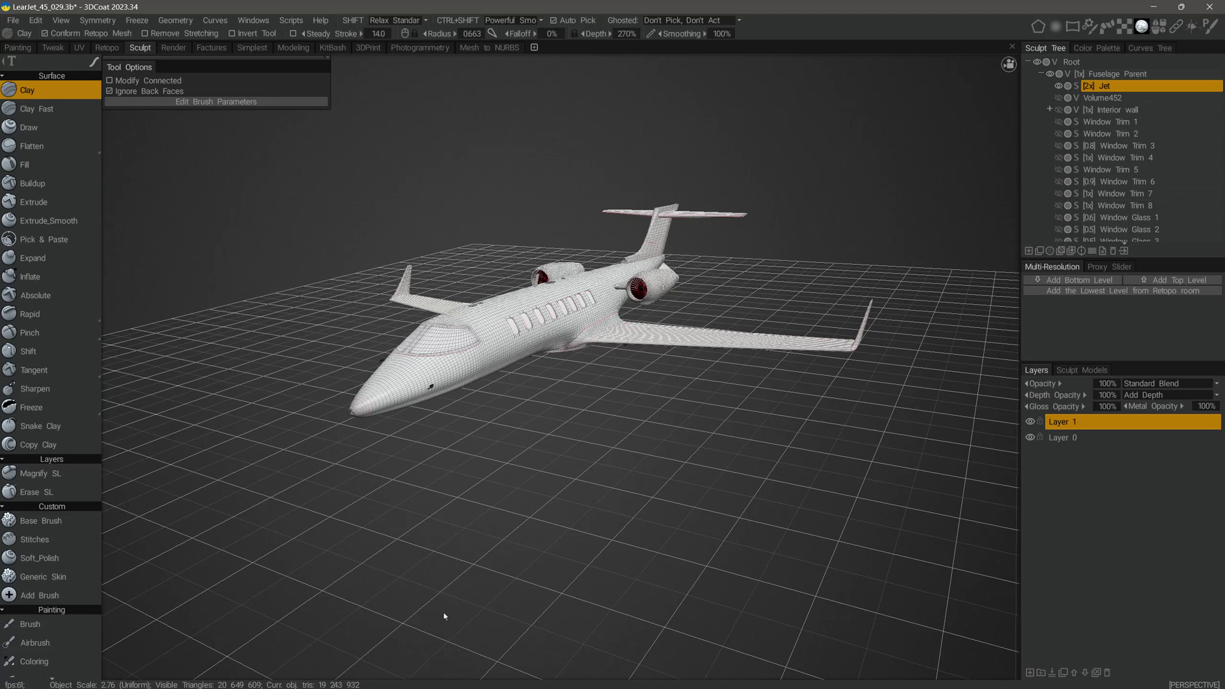
Step: Bring up HMC Voice Command centred over the scene and switch its spoken voice from Male to Female
click(296, 21)
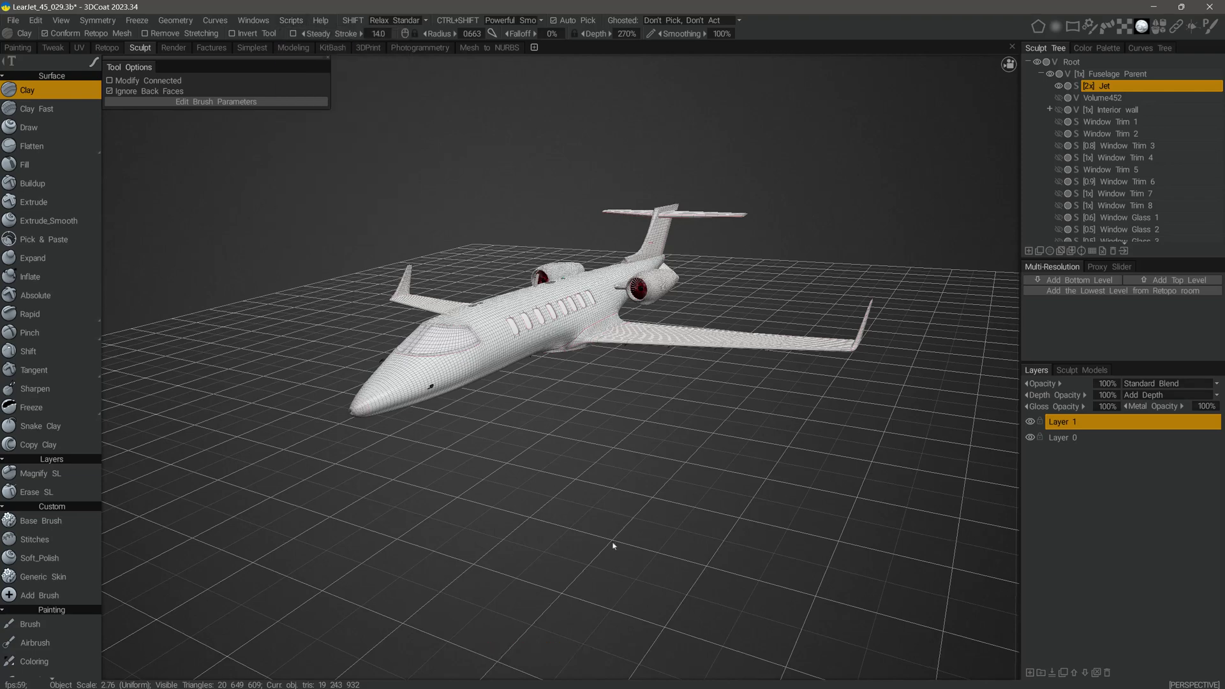
key(KP_Decimal)
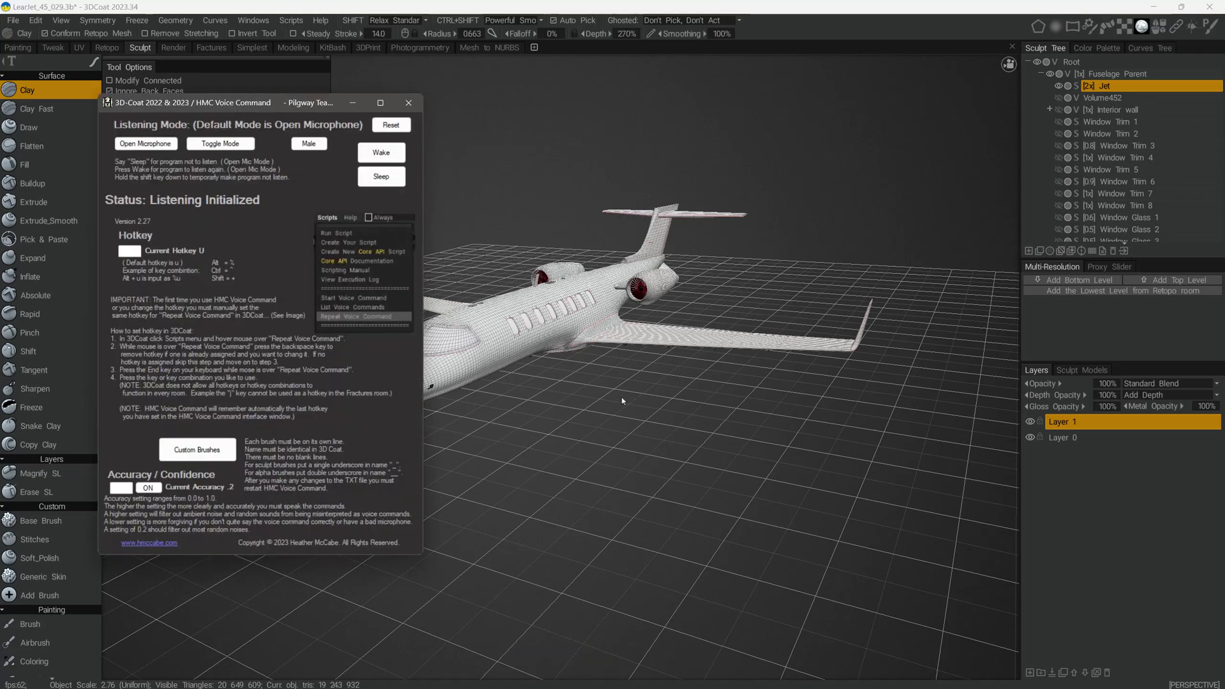
drag(303, 107, 630, 259)
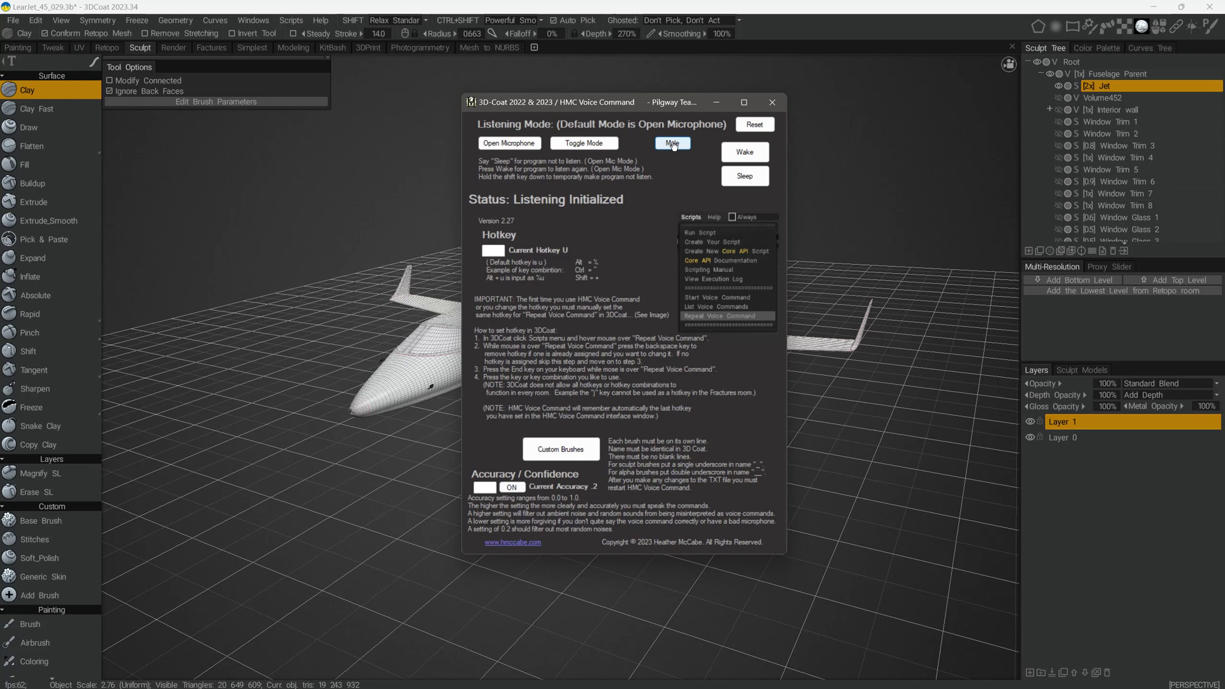
click(678, 146)
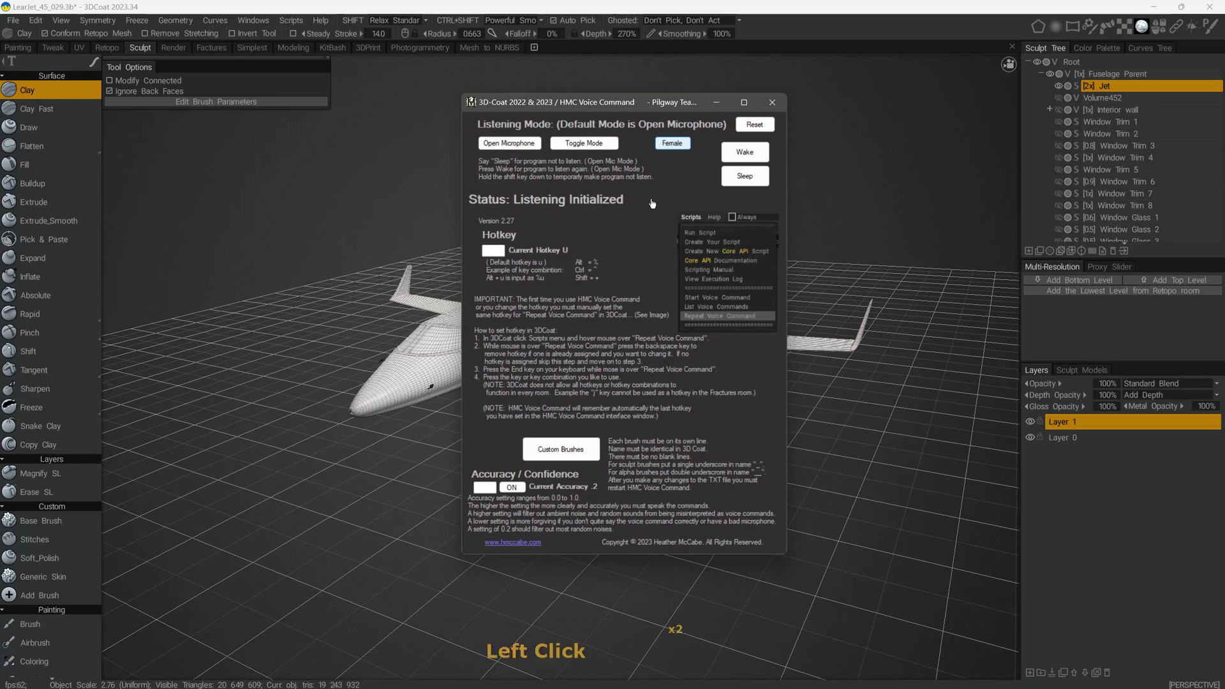
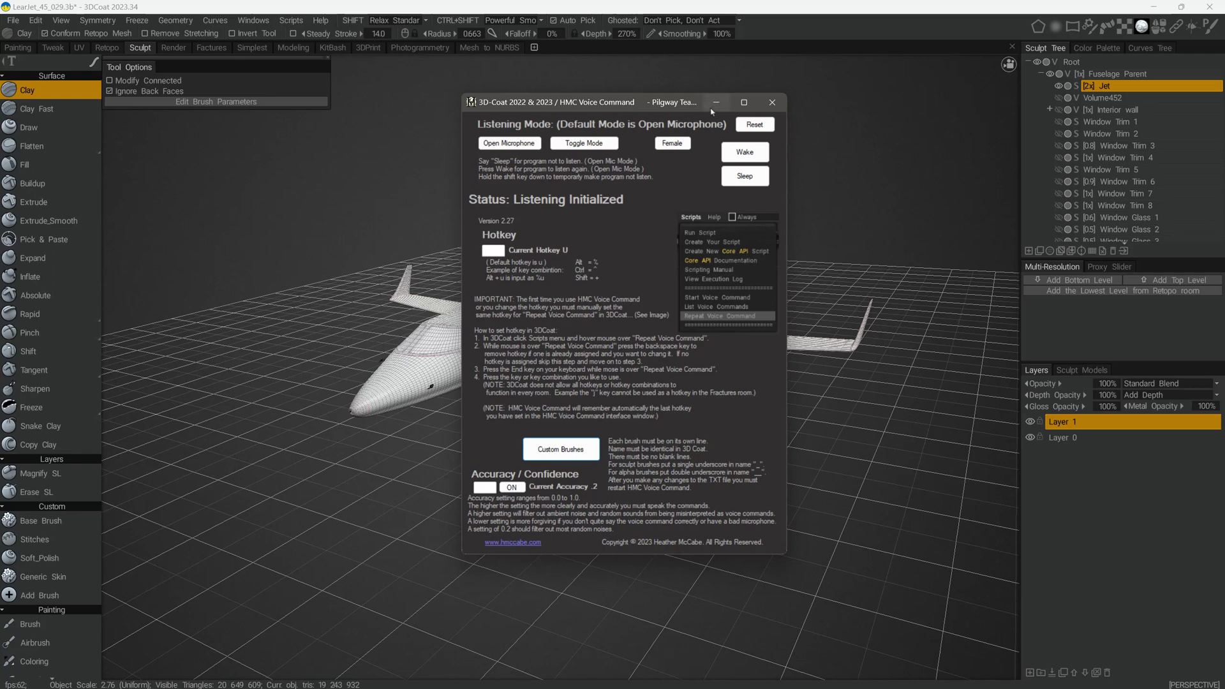
Step: By voice, cycle through Soft_Polish, Extrude_Smooth and Extrude, ending with Buildup as the active brush
click(717, 104)
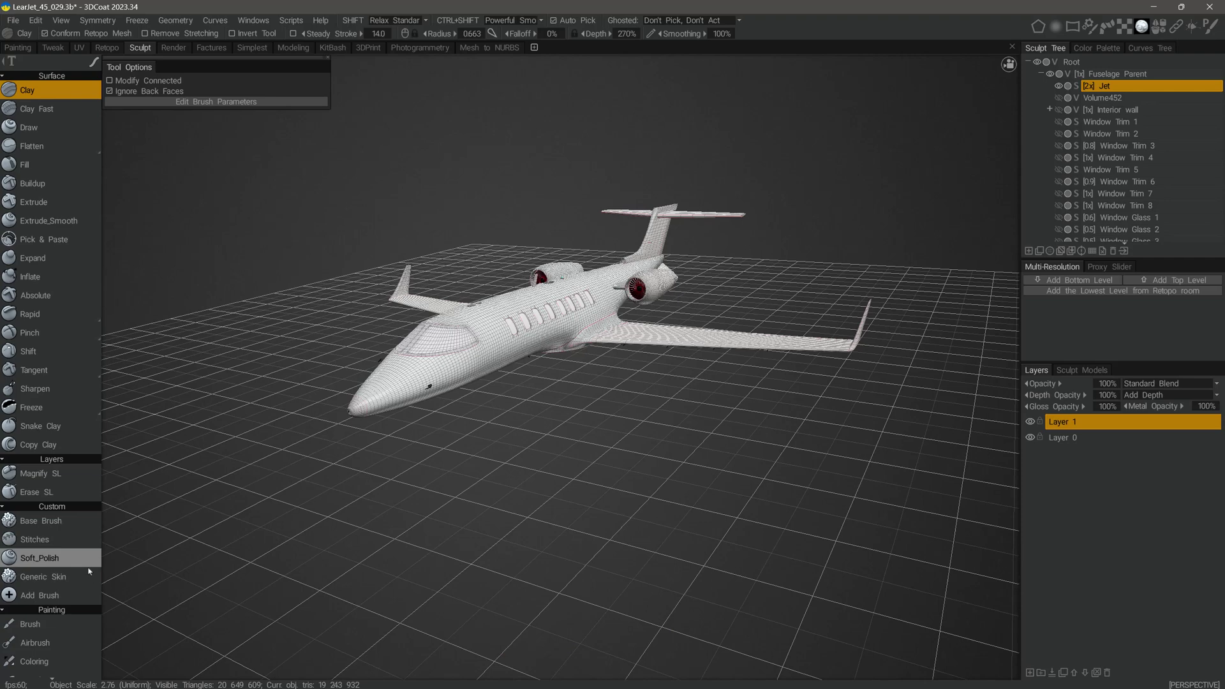
key(u)
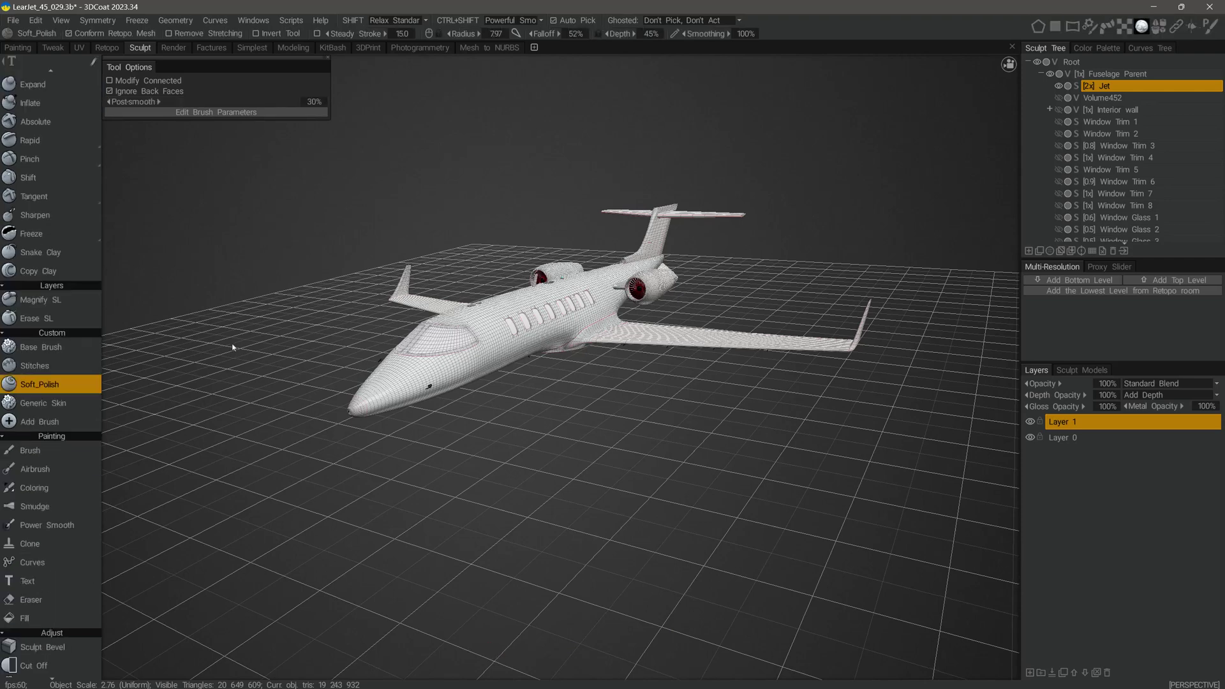
key(u)
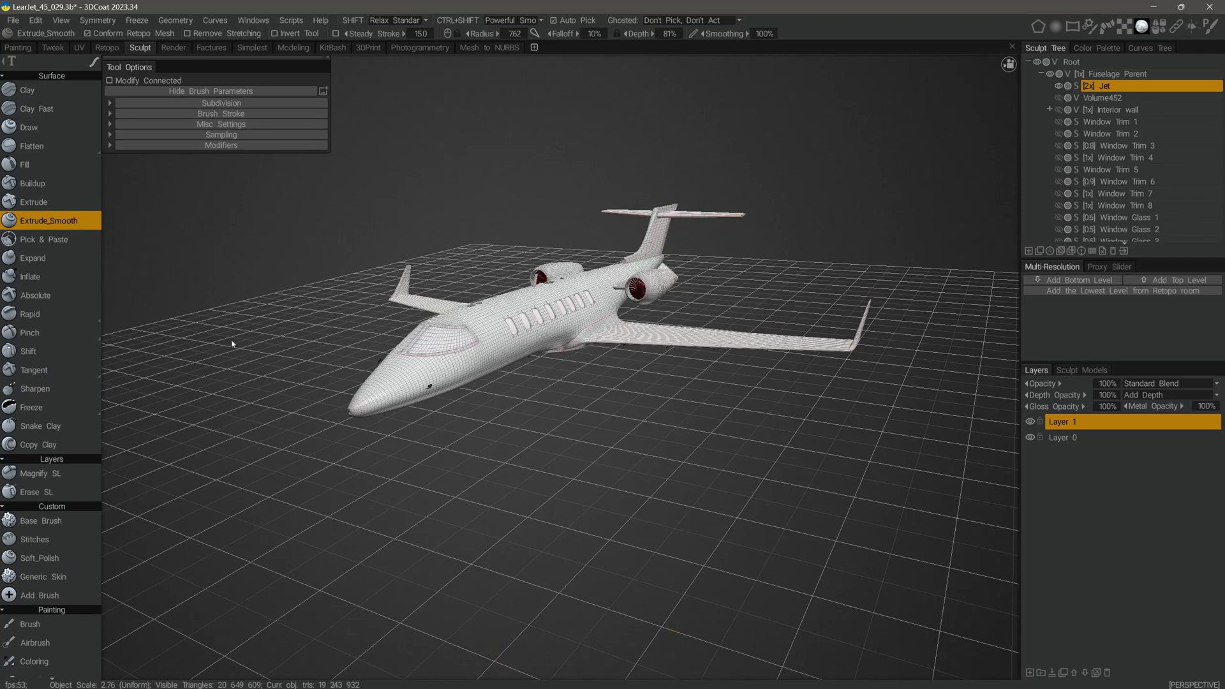
key(u)
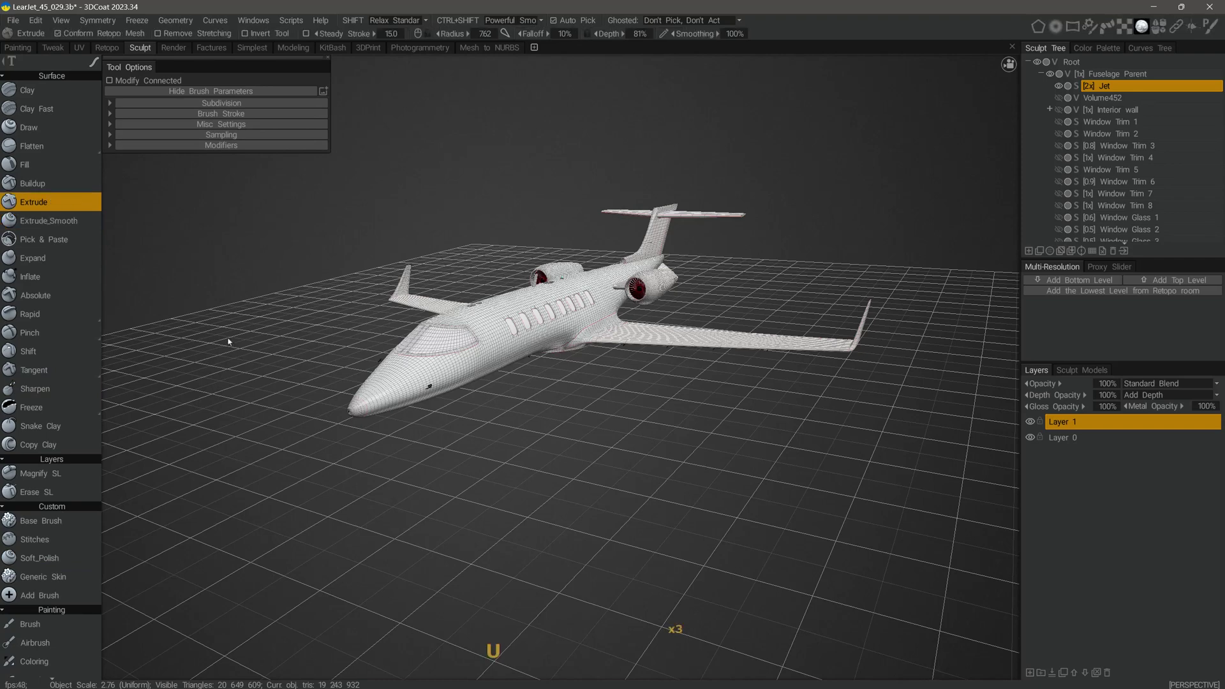
key(u)
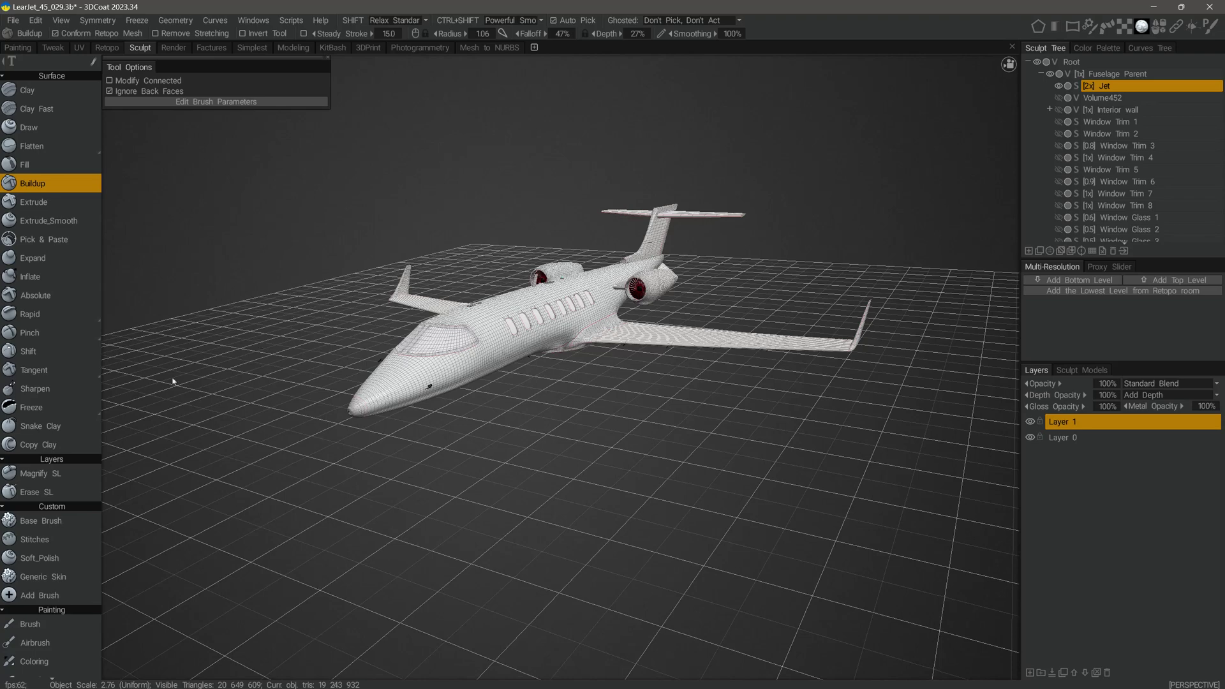
click(75, 432)
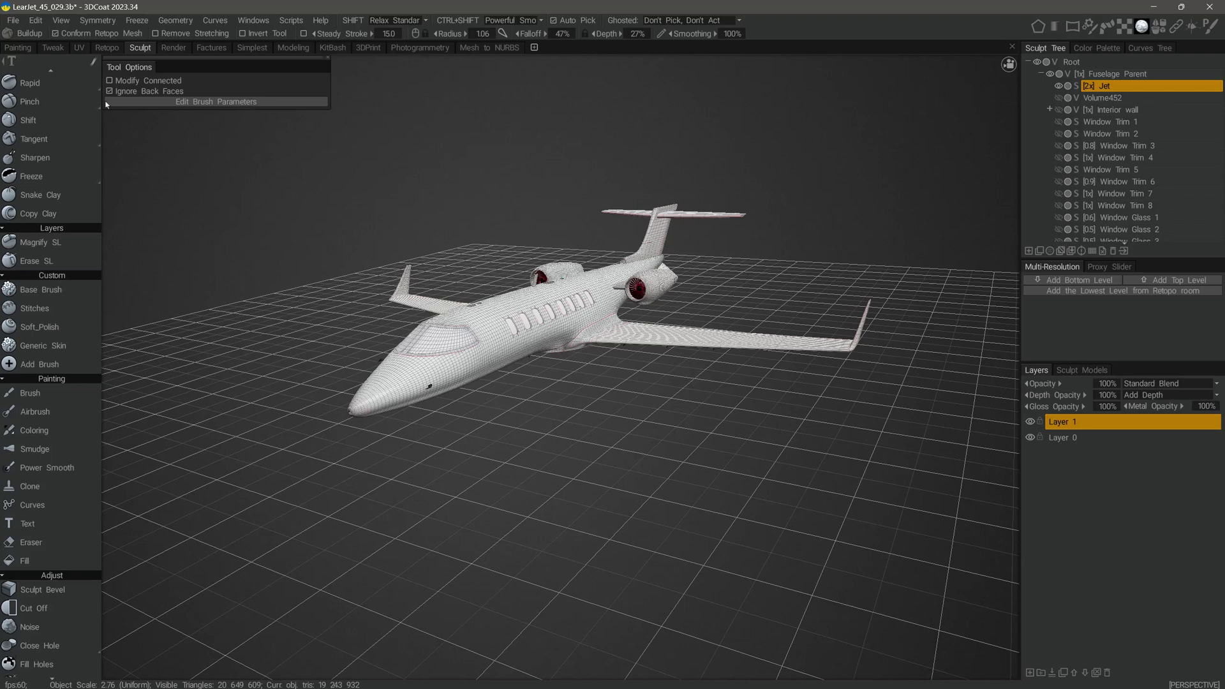
click(114, 51)
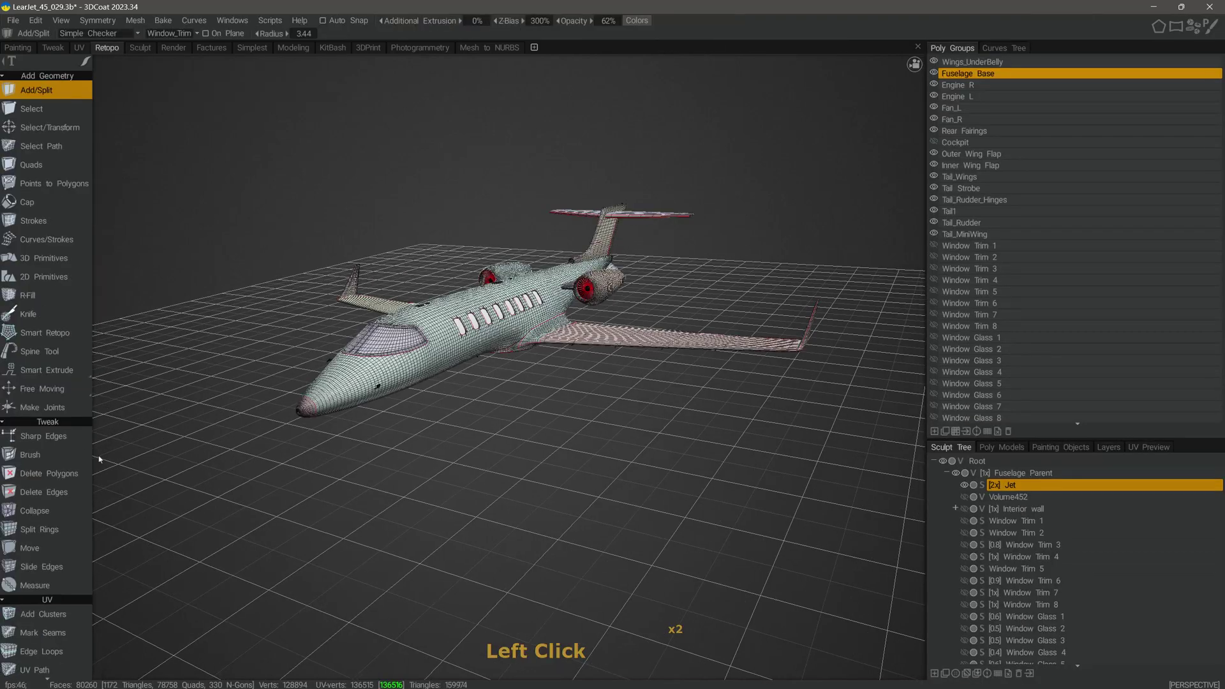
click(143, 51)
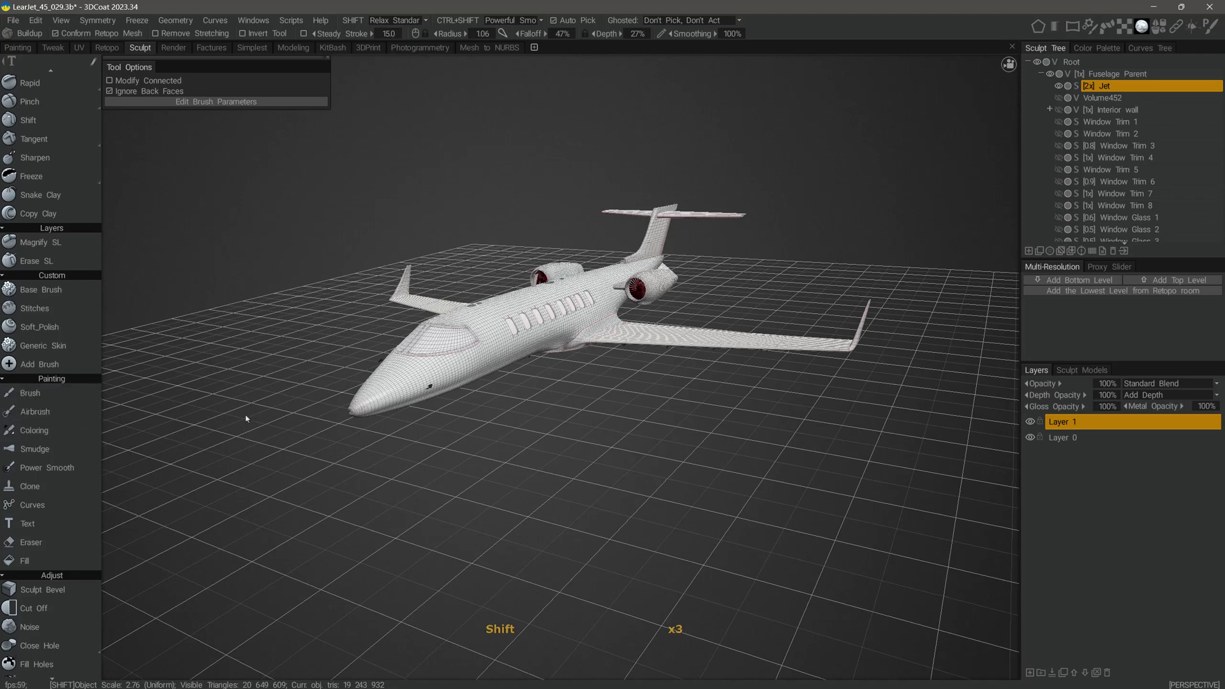
Step: By voice, select the Airbrush, basic Brush and Coloring painting tools in turn
key(shift+u)
key(u)
key(u)
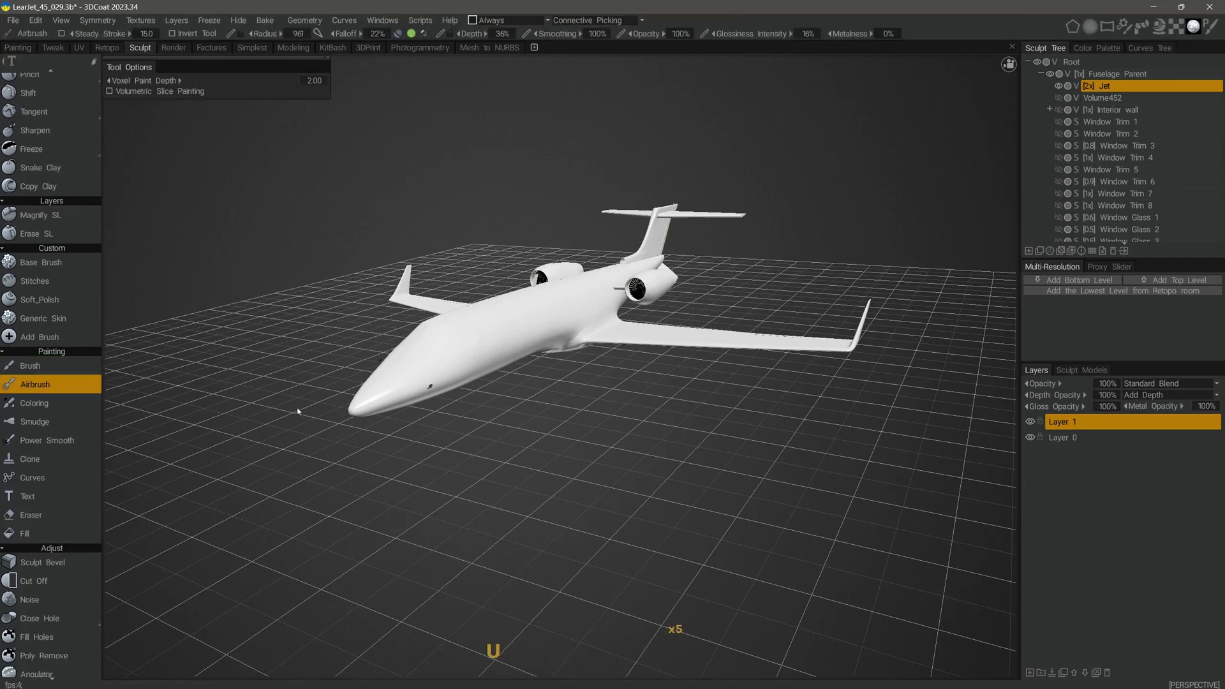
key(u)
key(u)
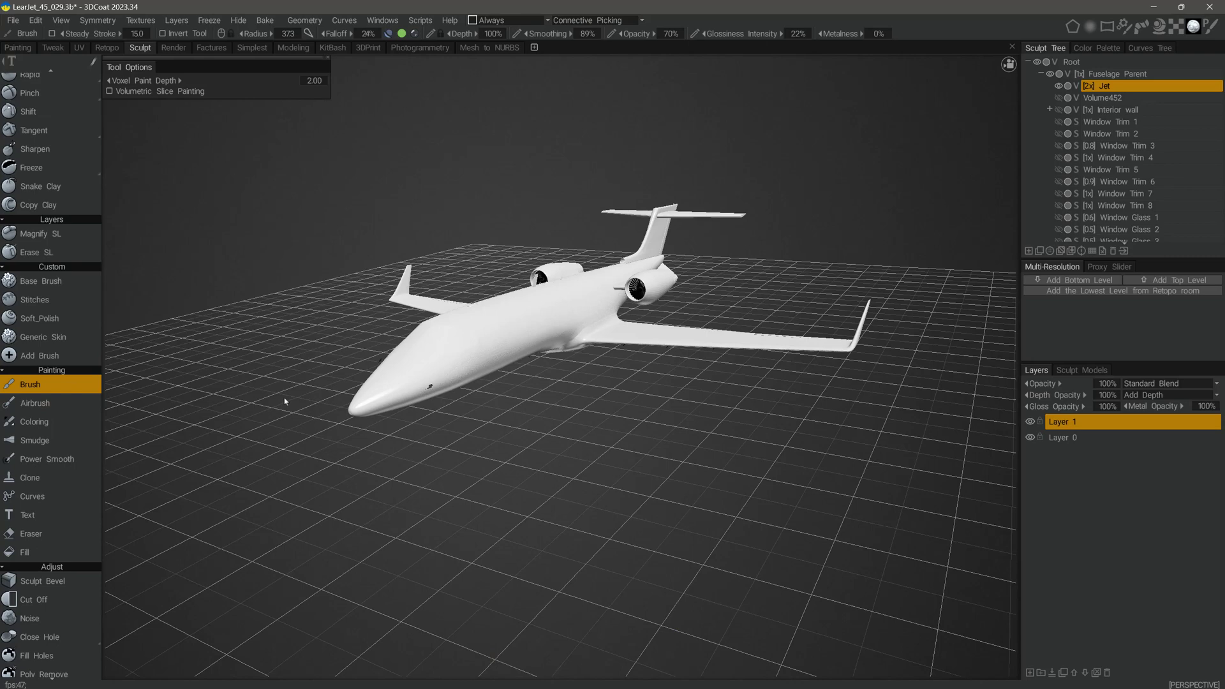
key(u)
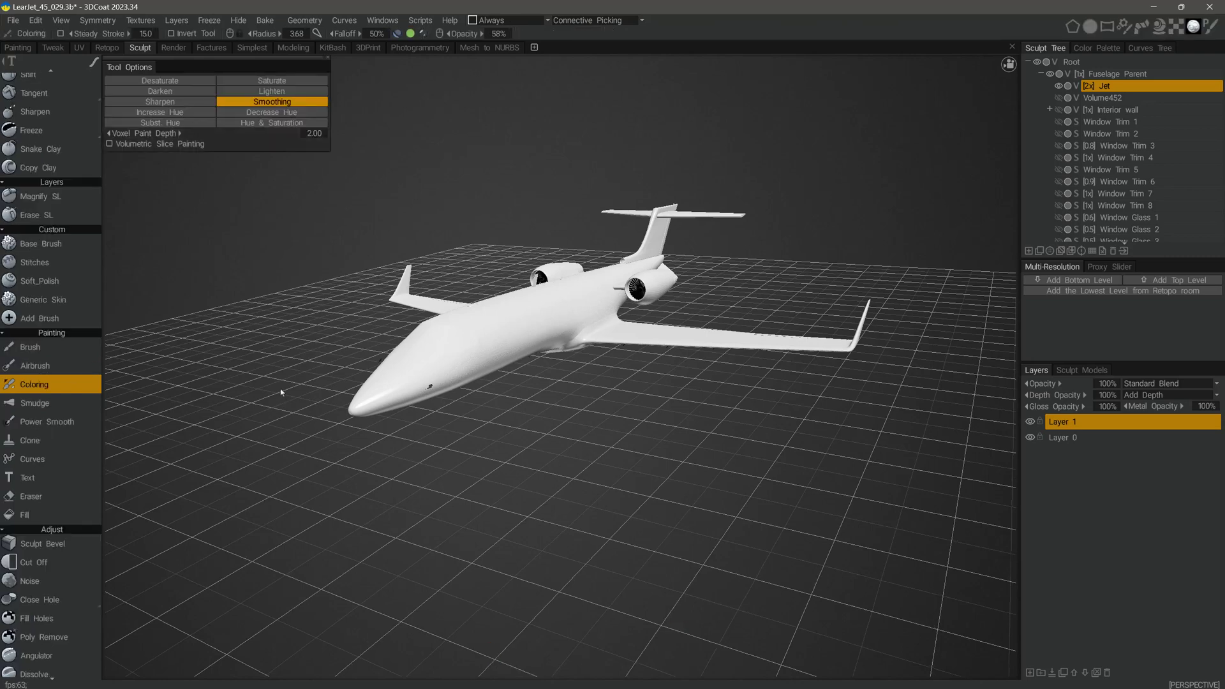
Step: Return to the Clay sculpting brush, then make the Pose transform tool active
key(u)
key(u)
key(u)
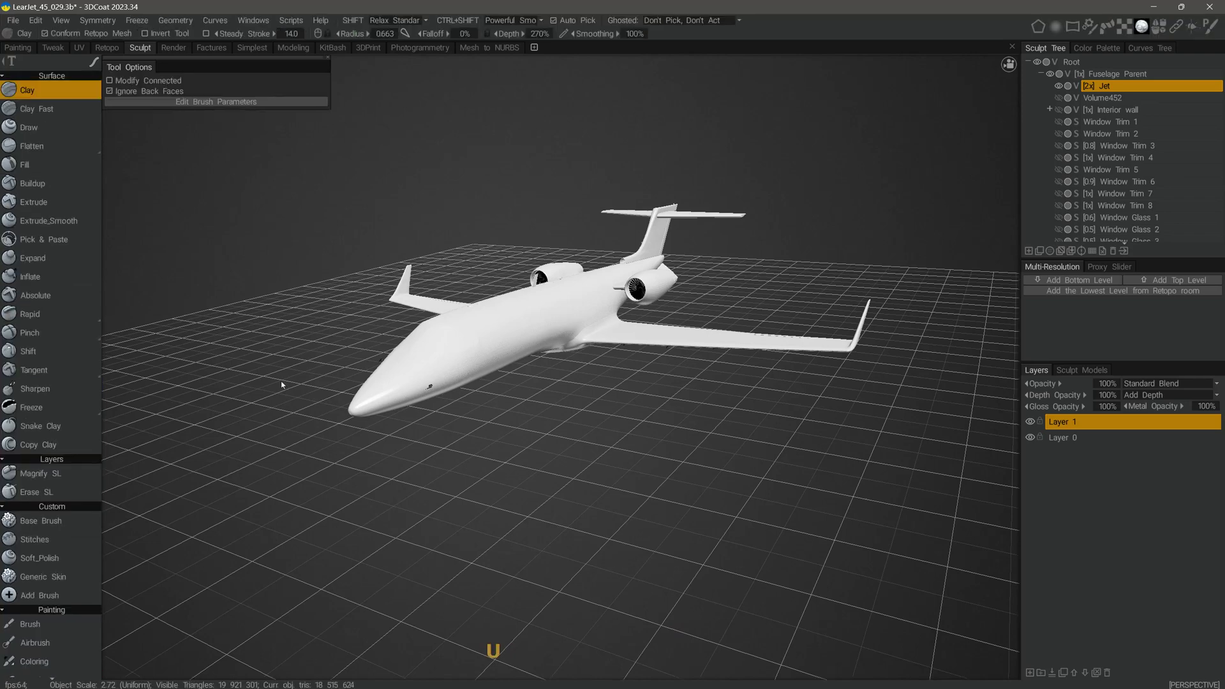
key(u)
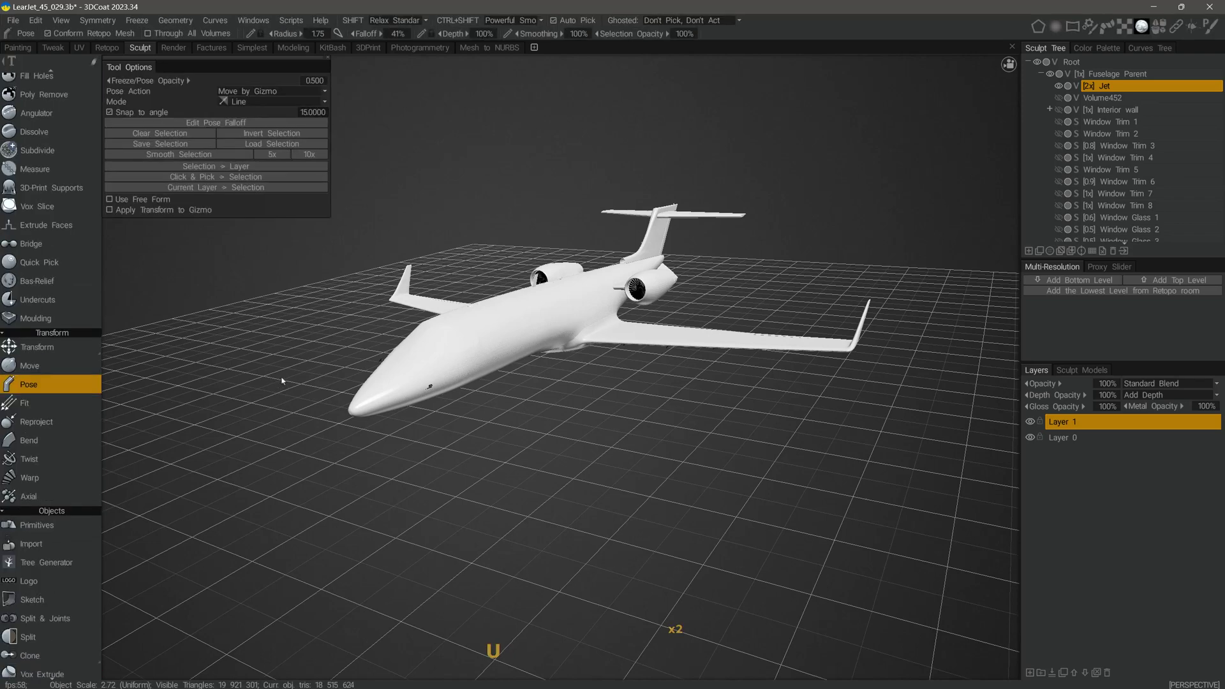